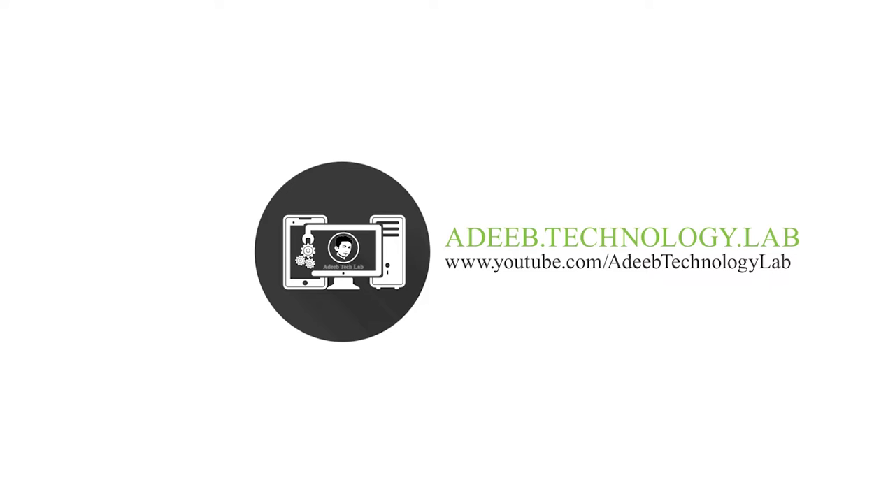
# Open the desktop folder holding the Facebook cover photo PSD template.
pyautogui.click(847, 112)
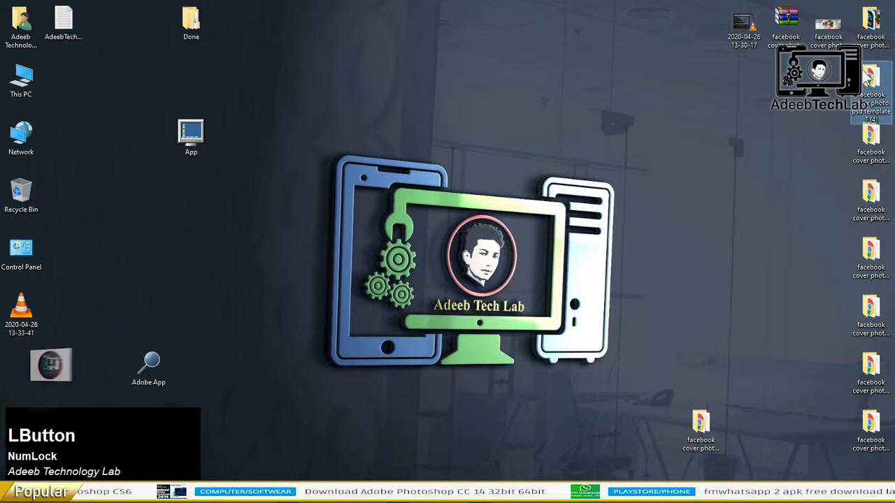
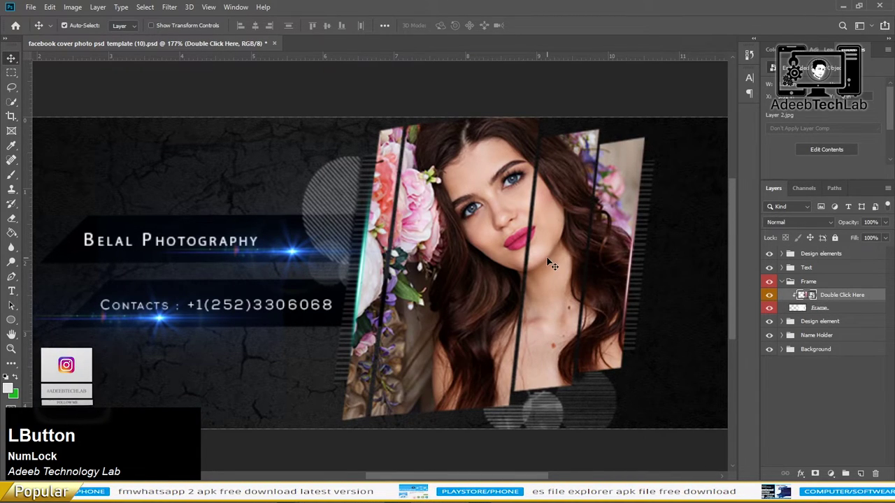
# Place the new boy portrait DSC_0275 from the photo folder into the cover document.
pyautogui.press('alt+Tab')
pyautogui.click(546, 246)
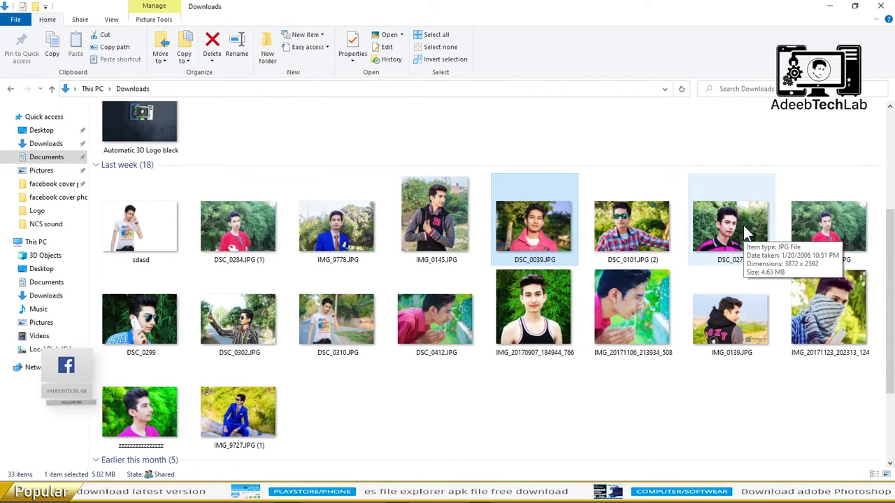
pyautogui.click(716, 246)
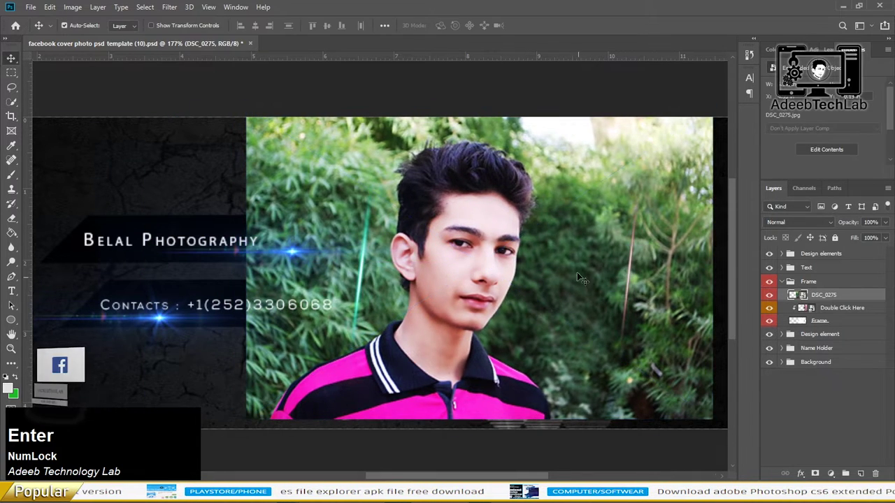
pyautogui.press('Return')
# Clip the portrait layer into the tilted frame shape with a clipping mask.
pyautogui.press('t')
pyautogui.rightClick(560, 233)
pyautogui.click(576, 295)
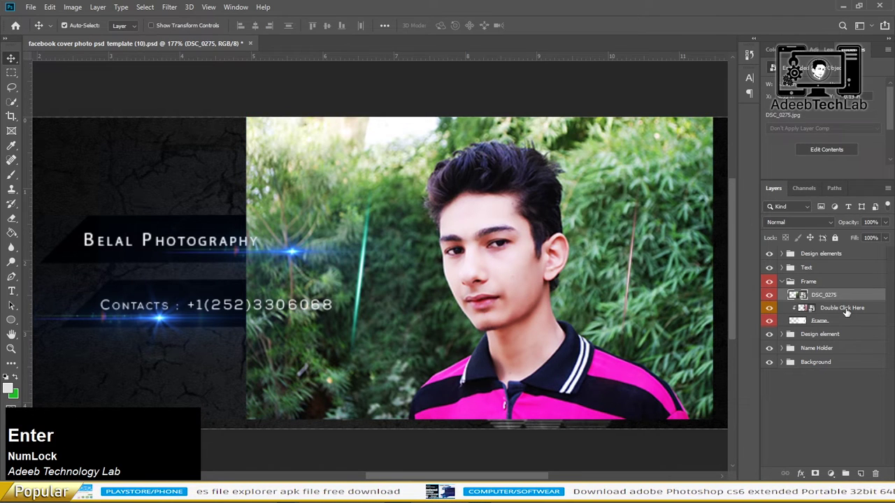
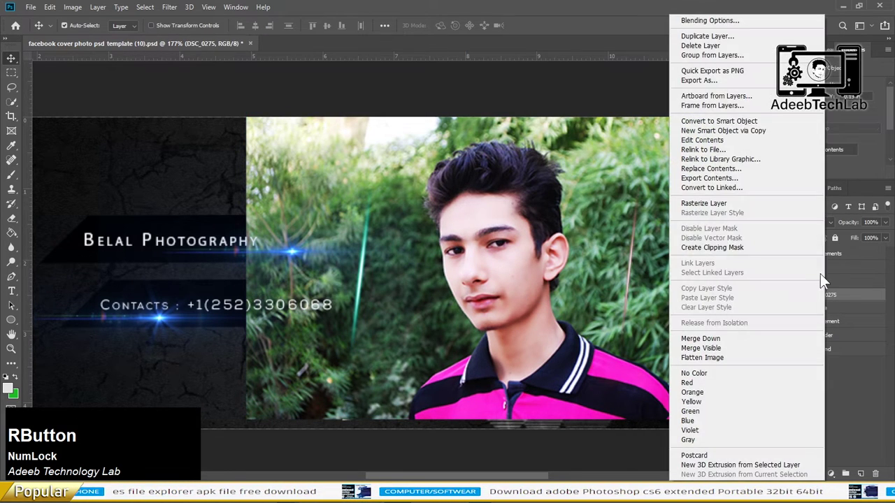
pyautogui.rightClick(734, 236)
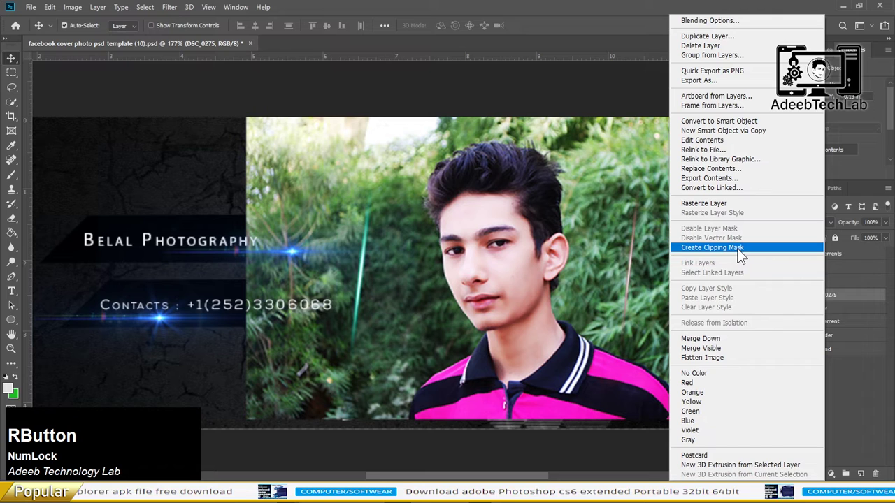
pyautogui.click(762, 253)
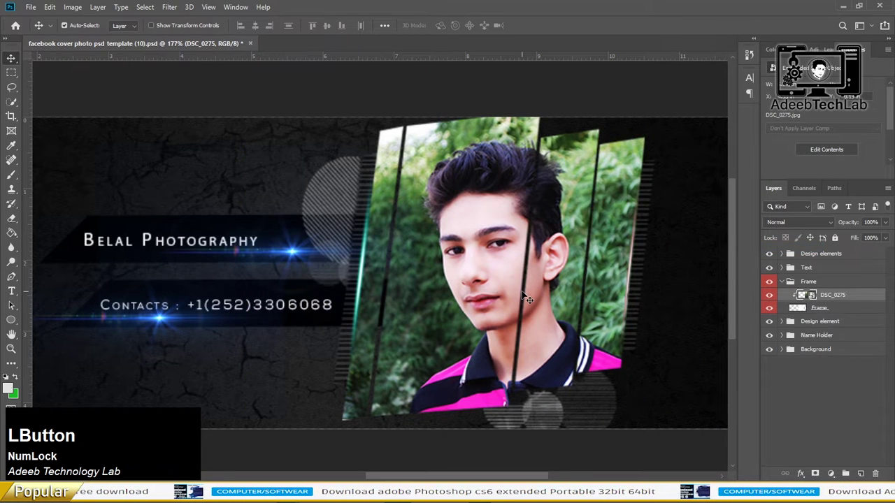
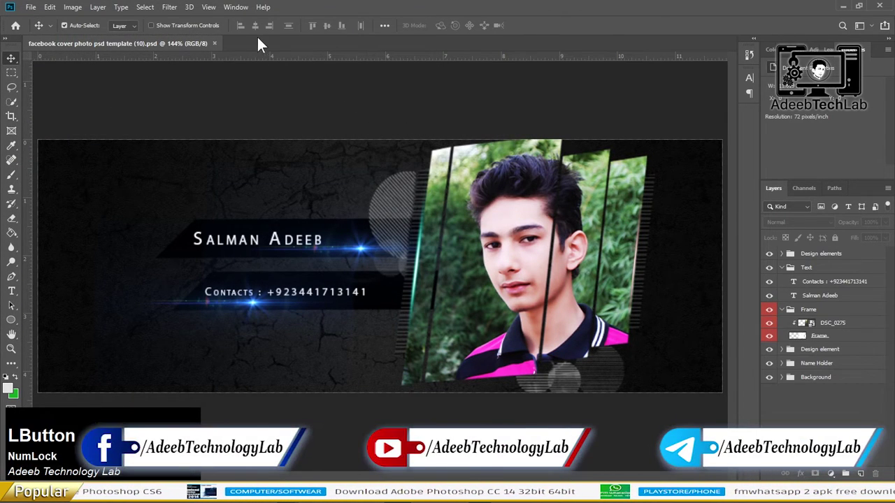
pyautogui.press('s')
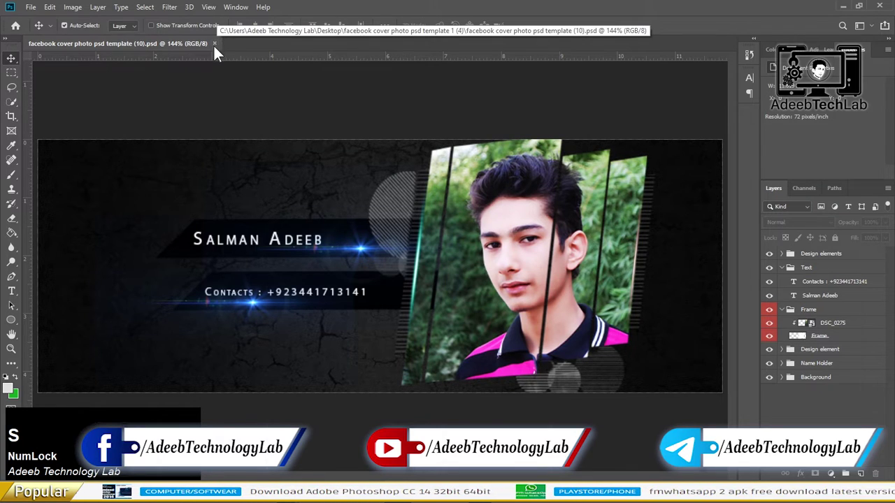
pyautogui.click(223, 46)
pyautogui.click(273, 69)
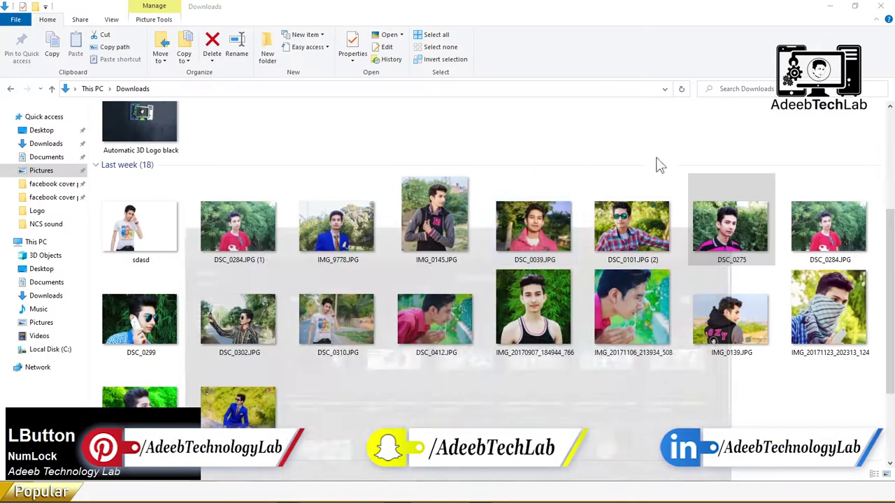